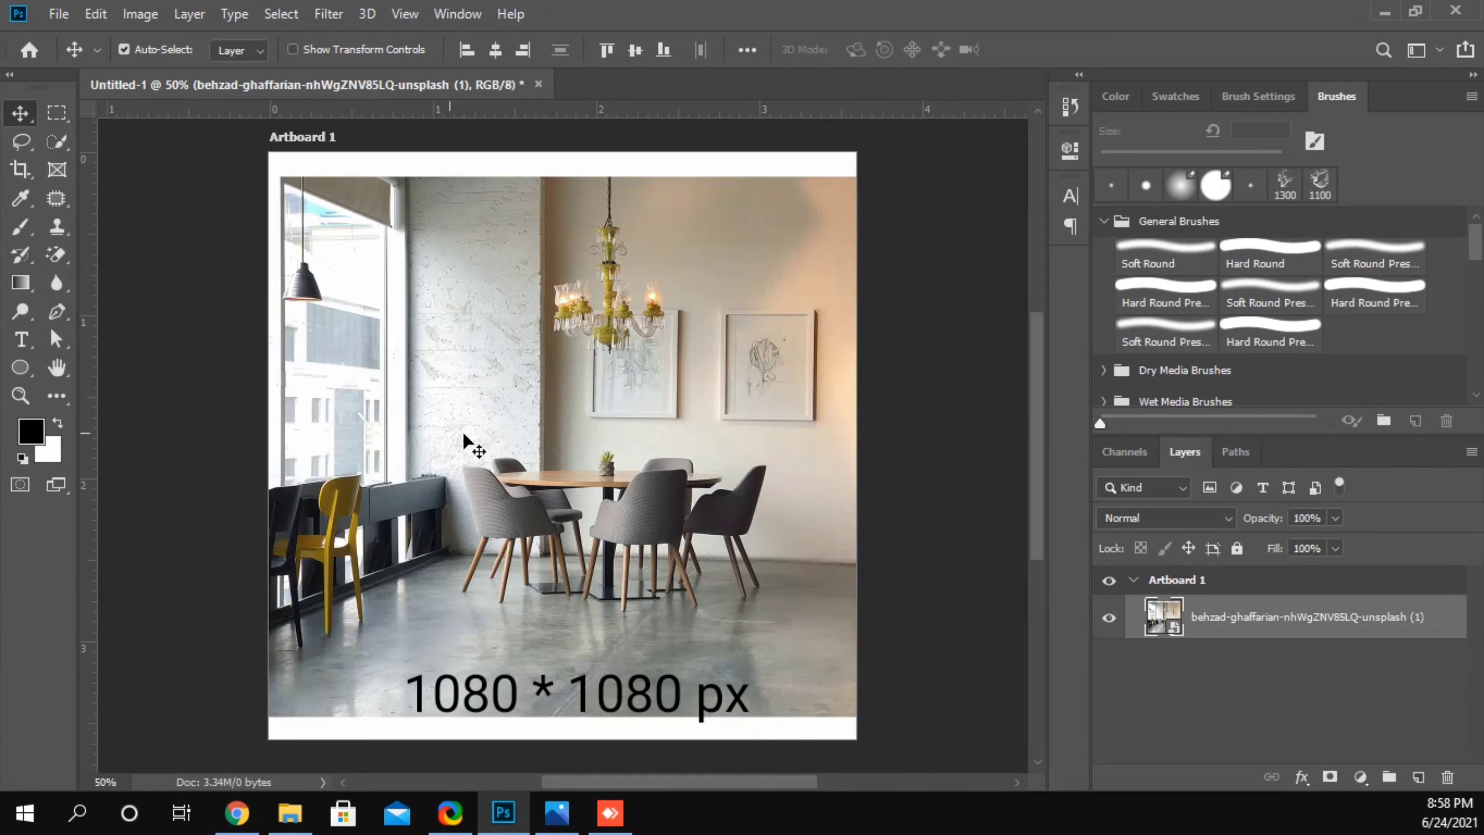
- Scale the dining room photo up with Free Transform to cover the 1080×1080 artboard and nudge it into place
{"action": "left_click", "coordinate": [495, 455]}
{"action": "key", "text": "ctrl+t"}
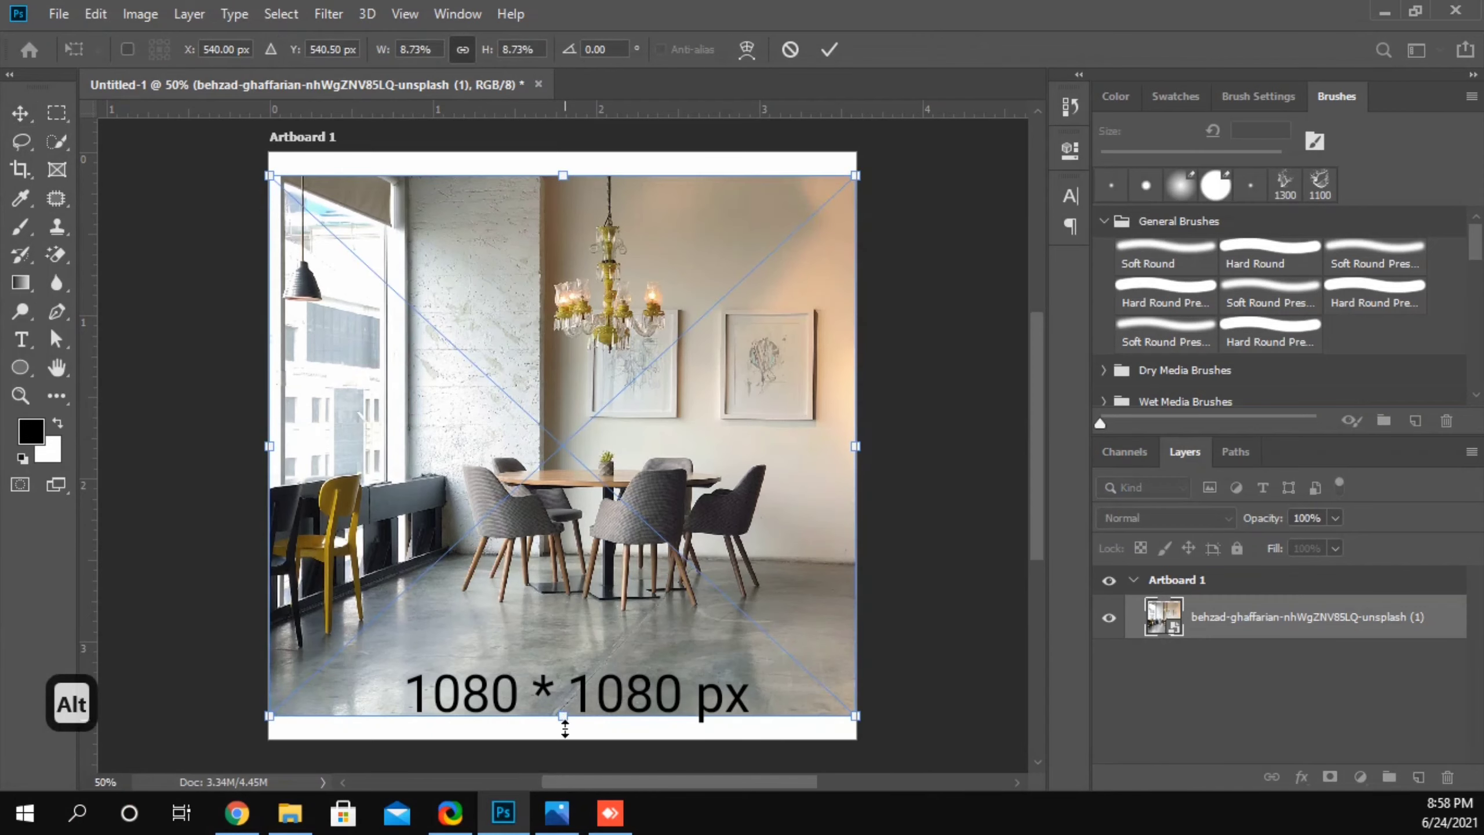
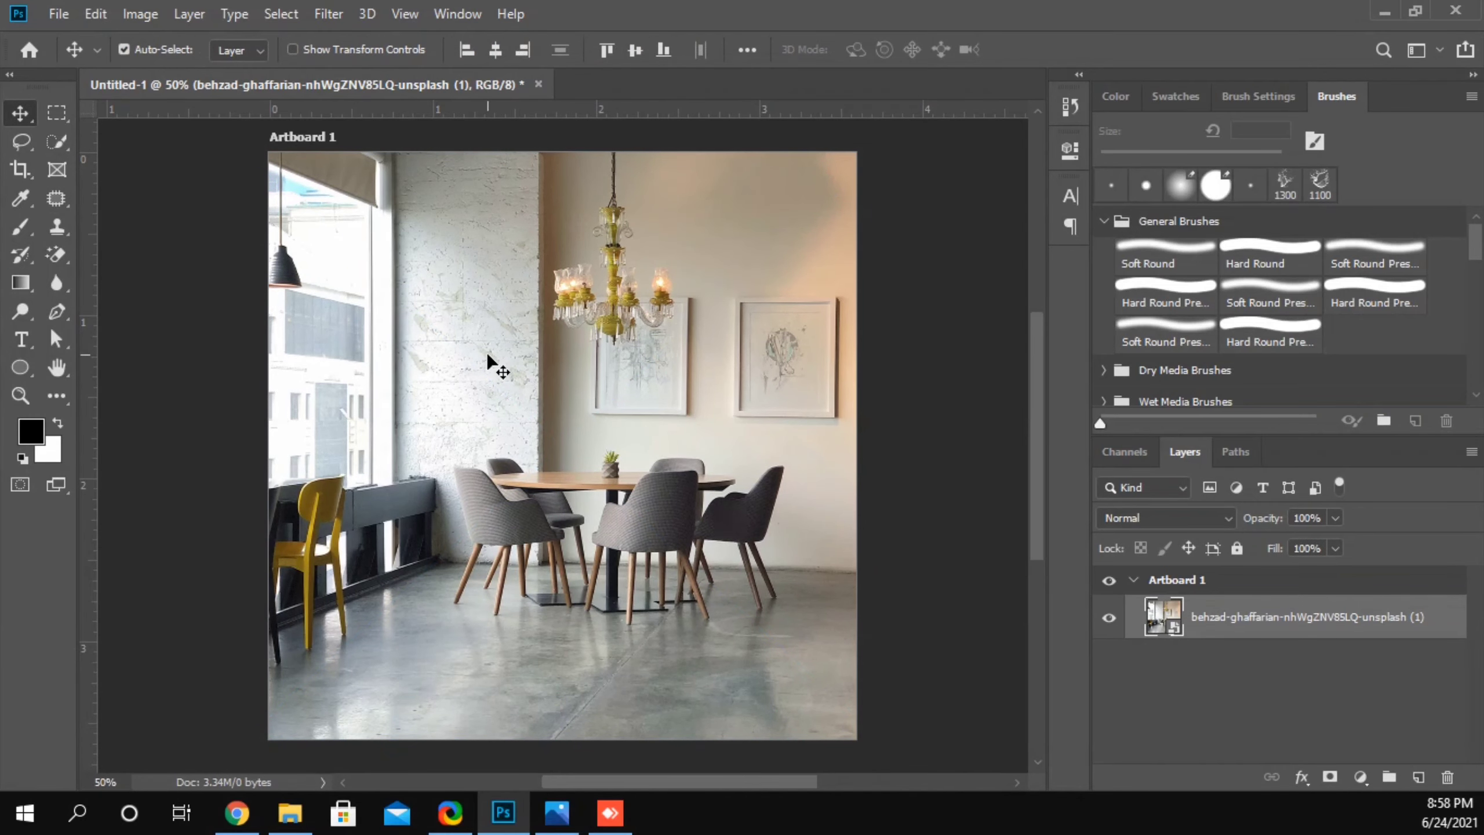
{"action": "left_click", "coordinate": [521, 352]}
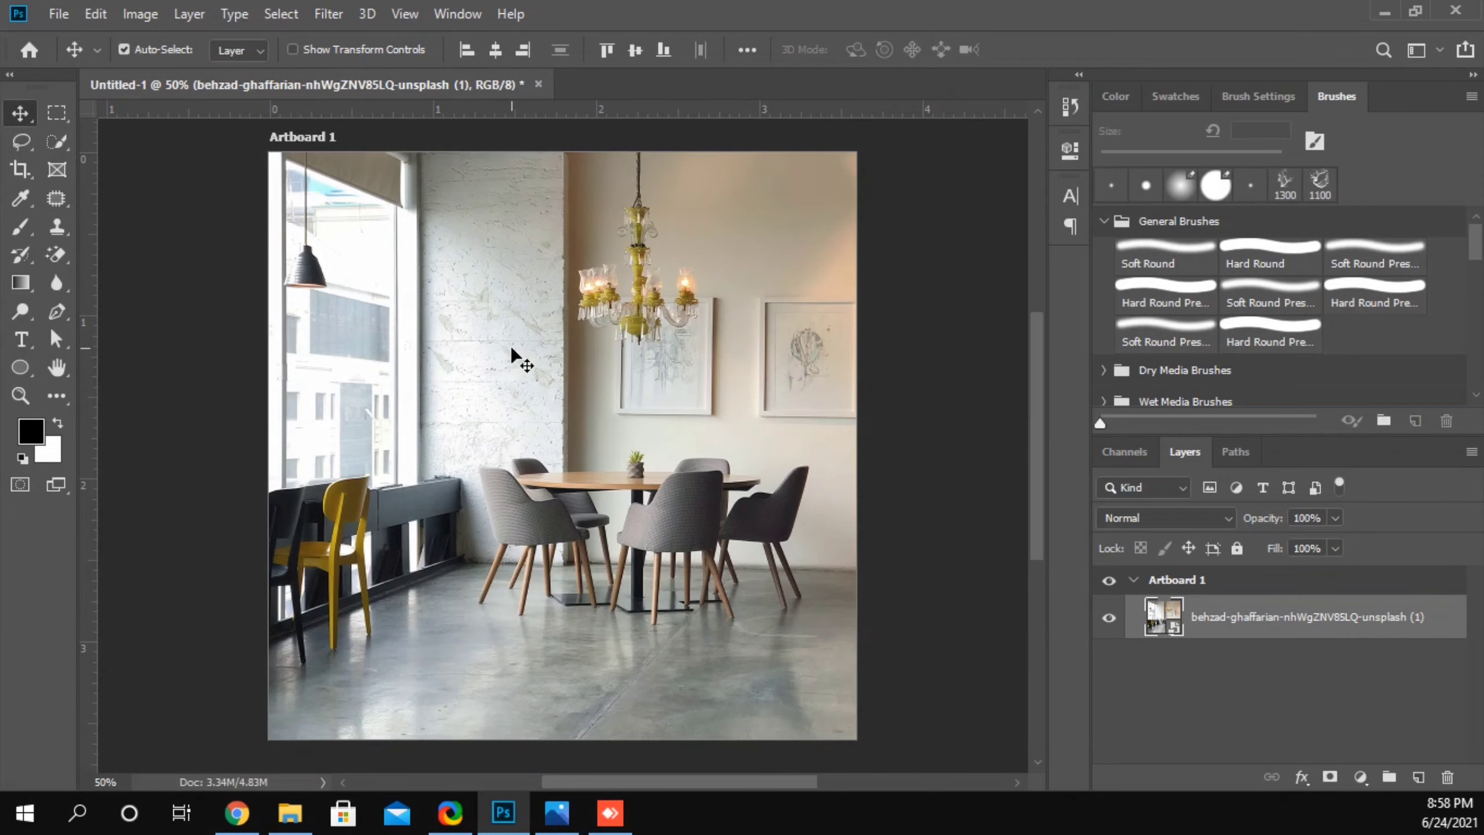
{"action": "key", "text": "Left"}
{"action": "key", "text": "Right"}
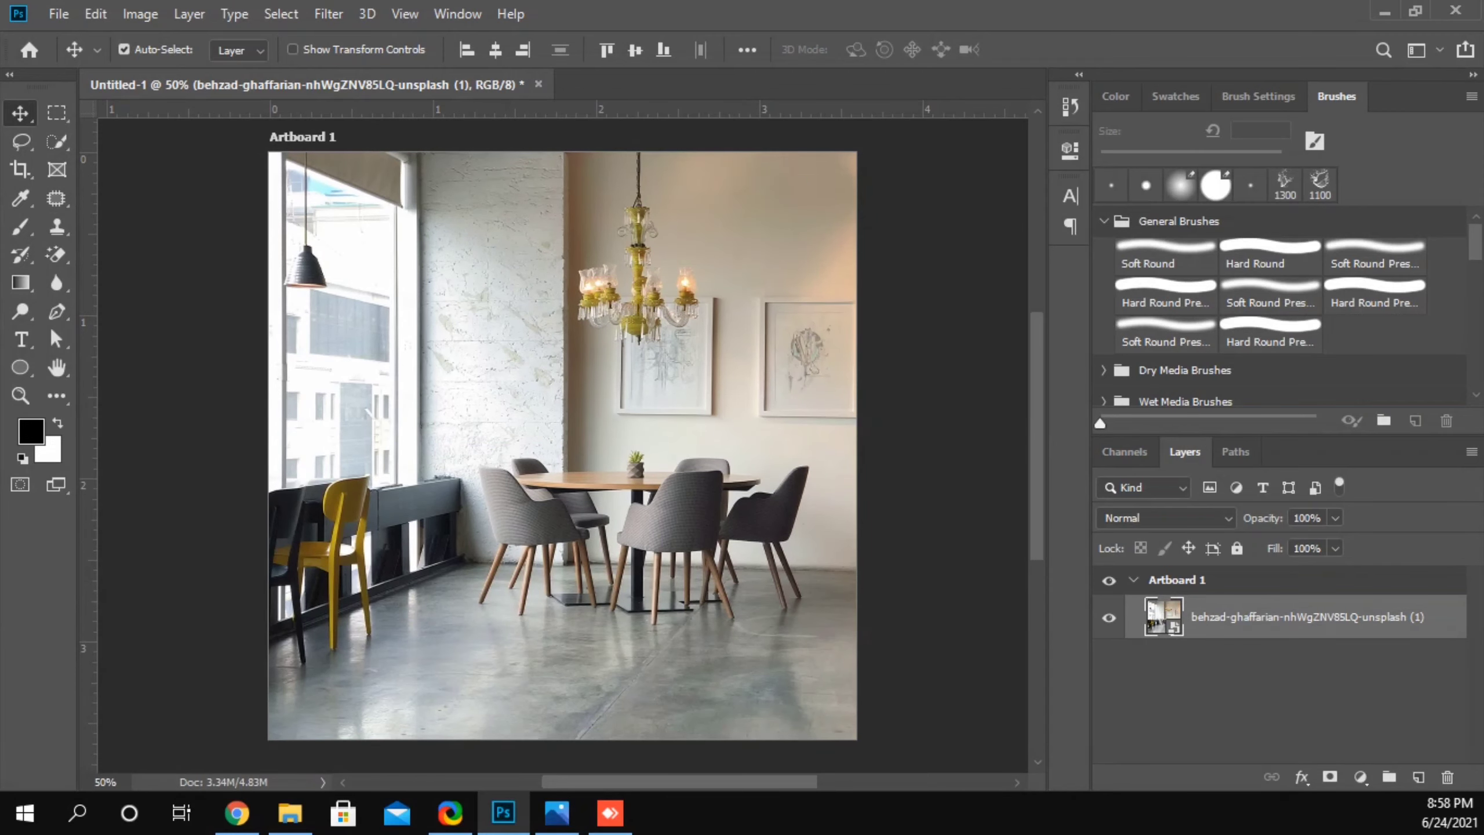
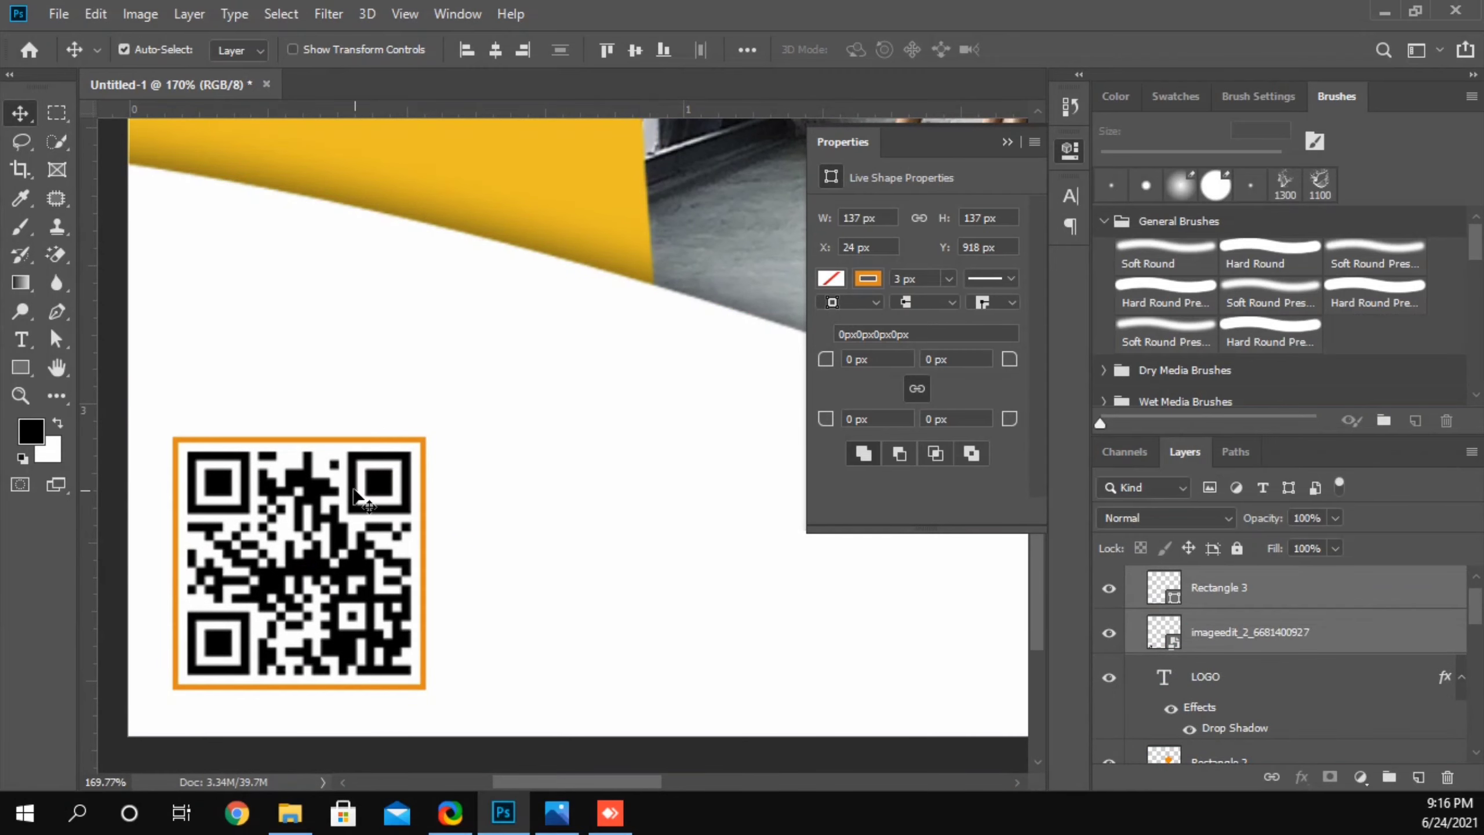
- Scale the QR code and its orange frame down together to about 95 percent in the lower-left
{"action": "scroll", "scroll_direction": "down", "scroll_amount": 3}
{"action": "key", "text": "ctrl+t"}
{"action": "middle_click", "coordinate": [434, 445]}
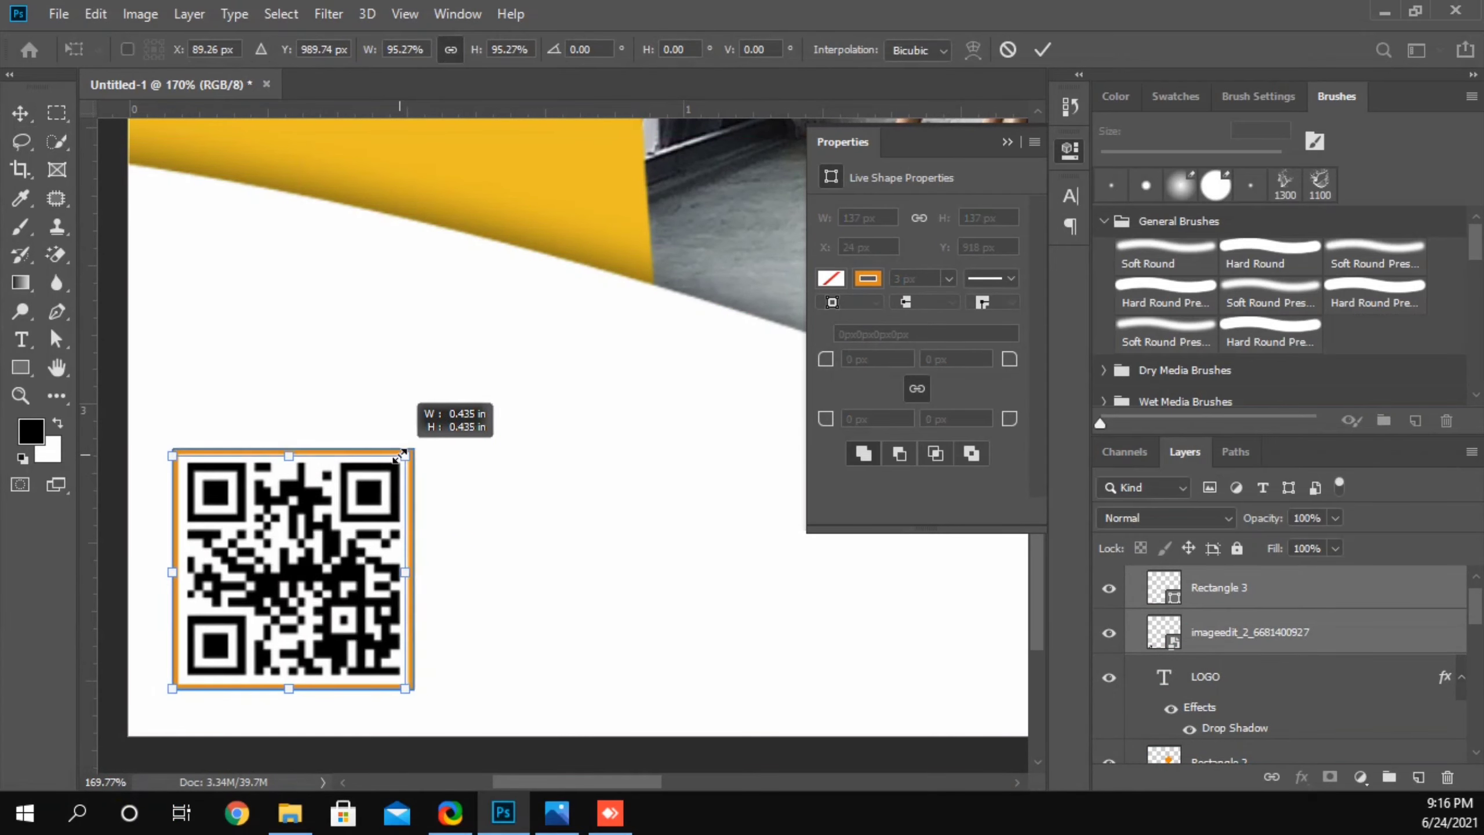
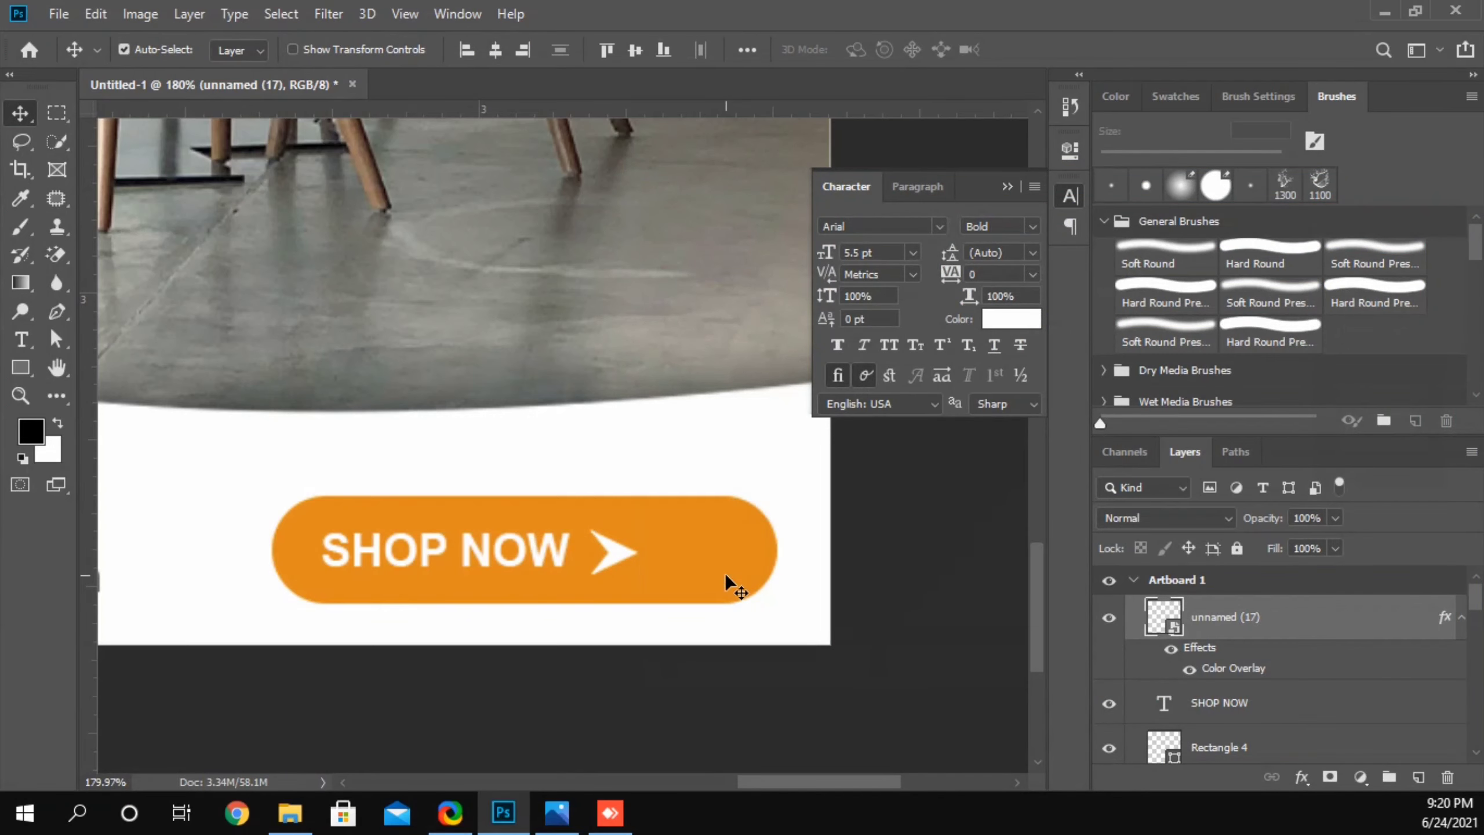
- Narrow the Rectangle 4 button shape and give it a soft Drop Shadow layer style
{"action": "left_click", "coordinate": [735, 579]}
{"action": "key", "text": "ctrl+t"}
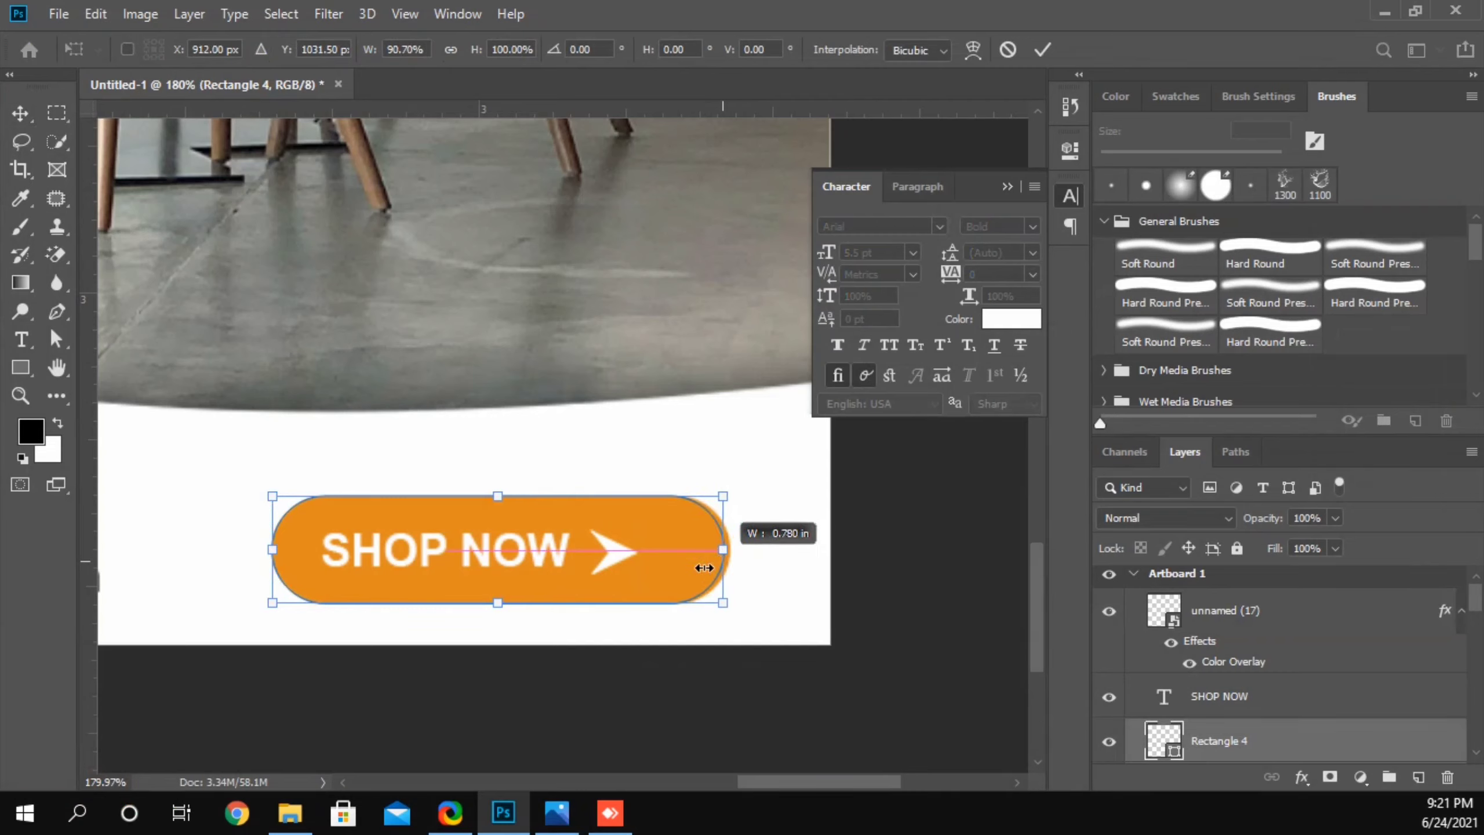
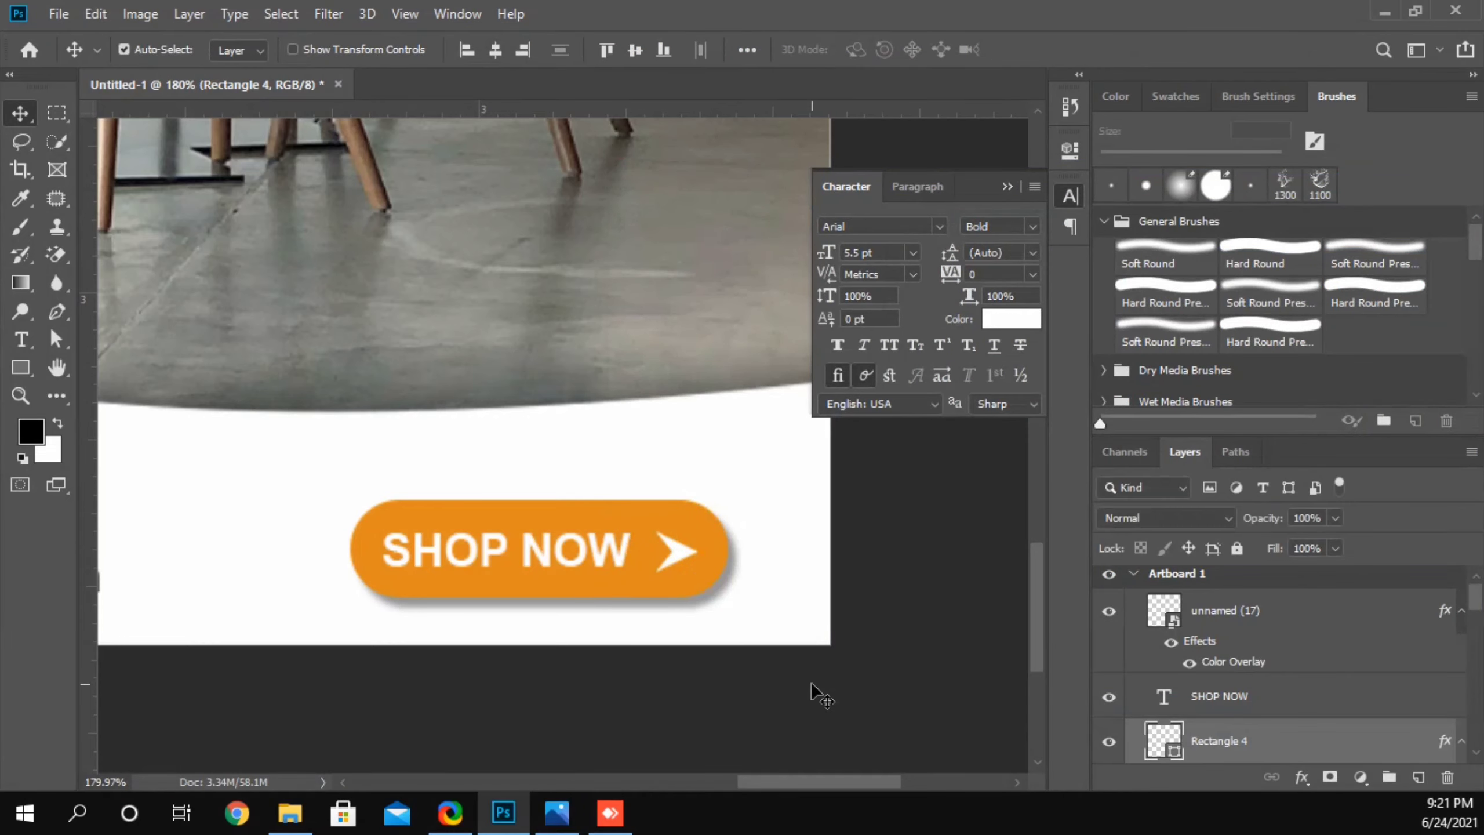
{"action": "left_click", "coordinate": [819, 692]}
- Widen the UPTO and OFF letter spacing to tracking 200 around the large 50% on the tag
{"action": "key", "text": "ctrl+0"}
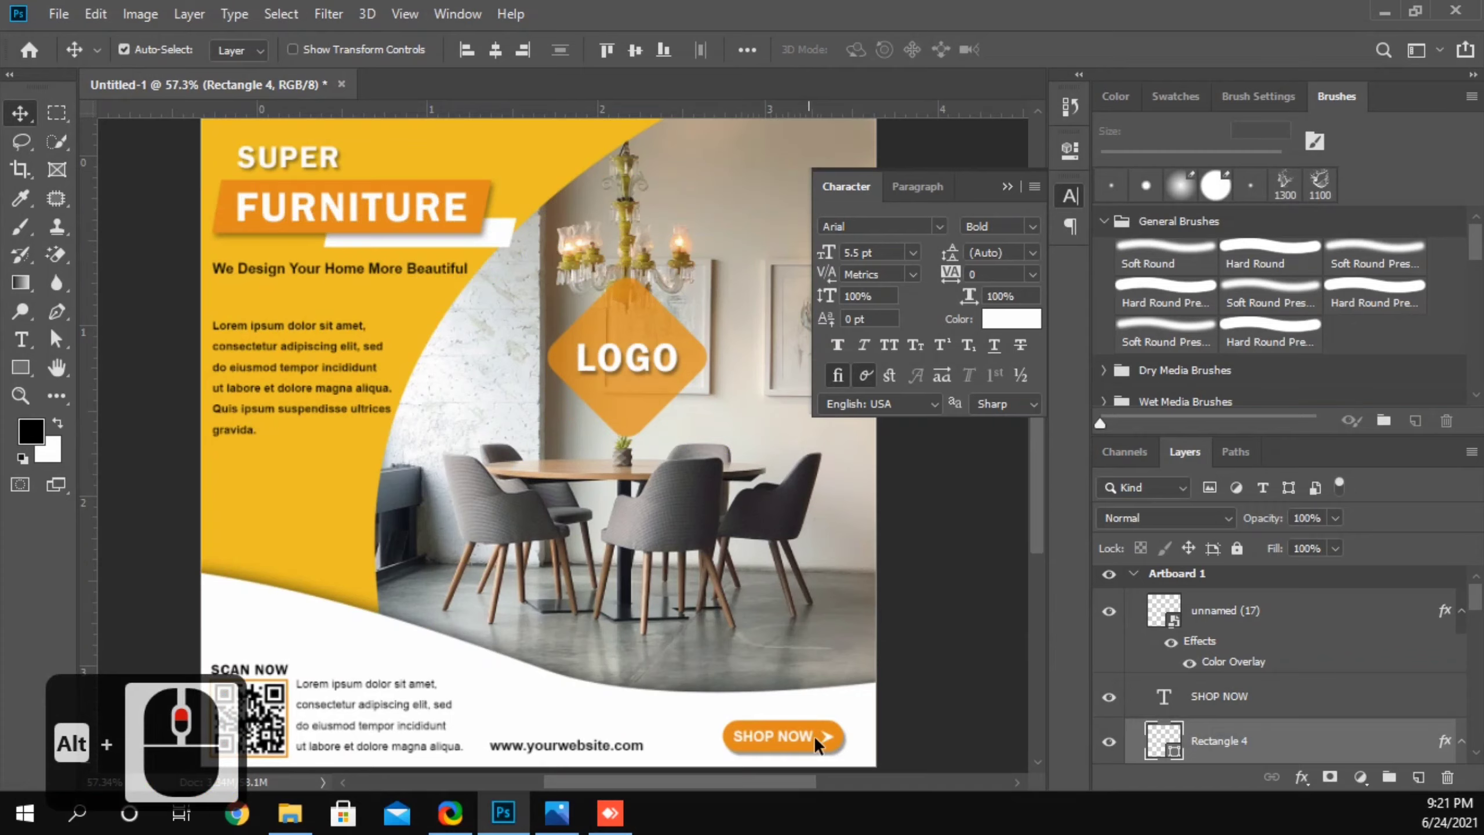
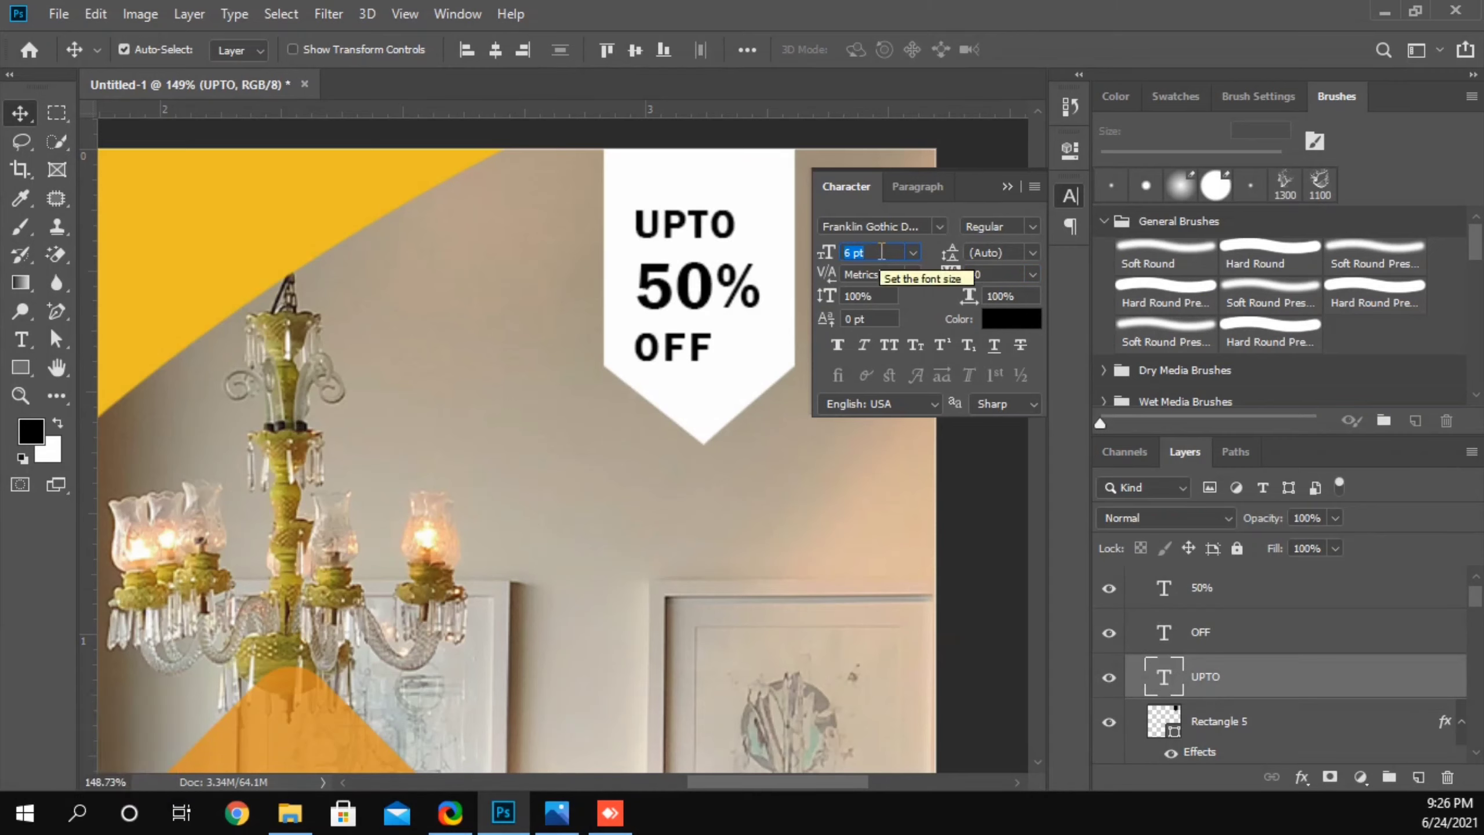
{"action": "scroll", "scroll_direction": "down", "scroll_amount": 3}
{"action": "key", "text": "Return"}
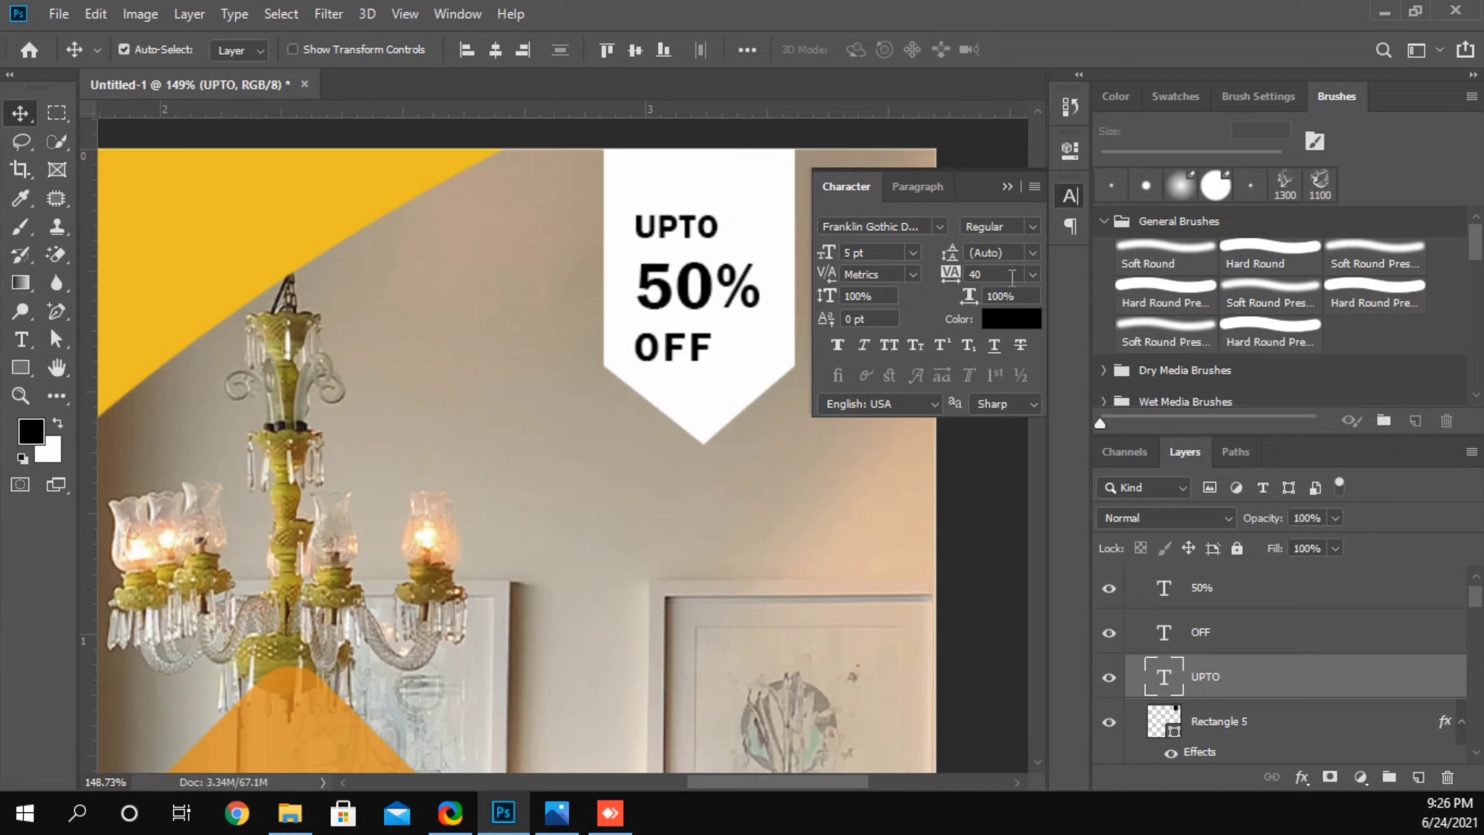
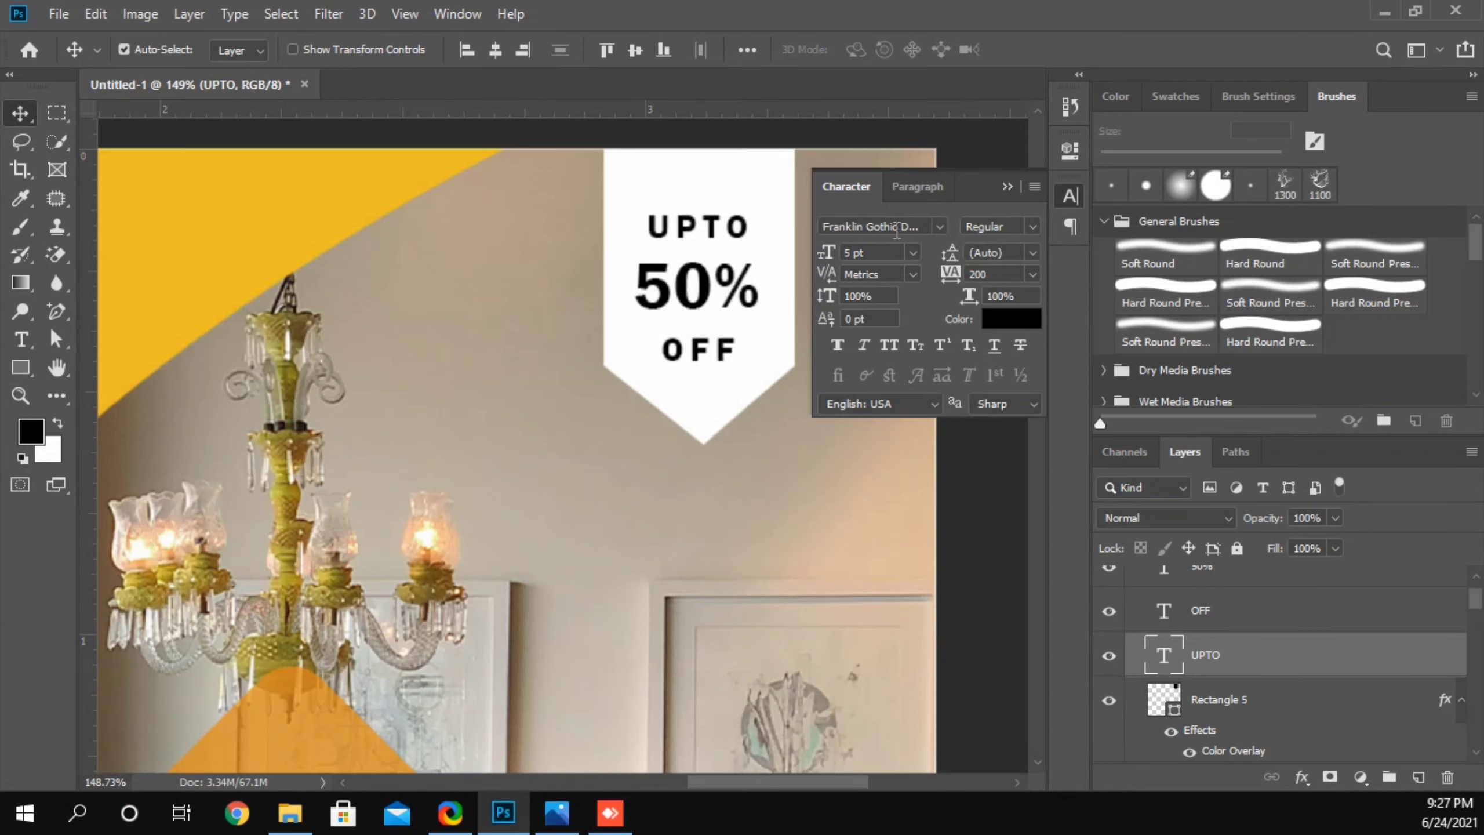
- Enlarge the UPTO word to about 122 percent so it spans the white tag
{"action": "left_click", "coordinate": [627, 247]}
{"action": "scroll", "scroll_direction": "up", "scroll_amount": 3}
{"action": "key", "text": "ctrl+t"}
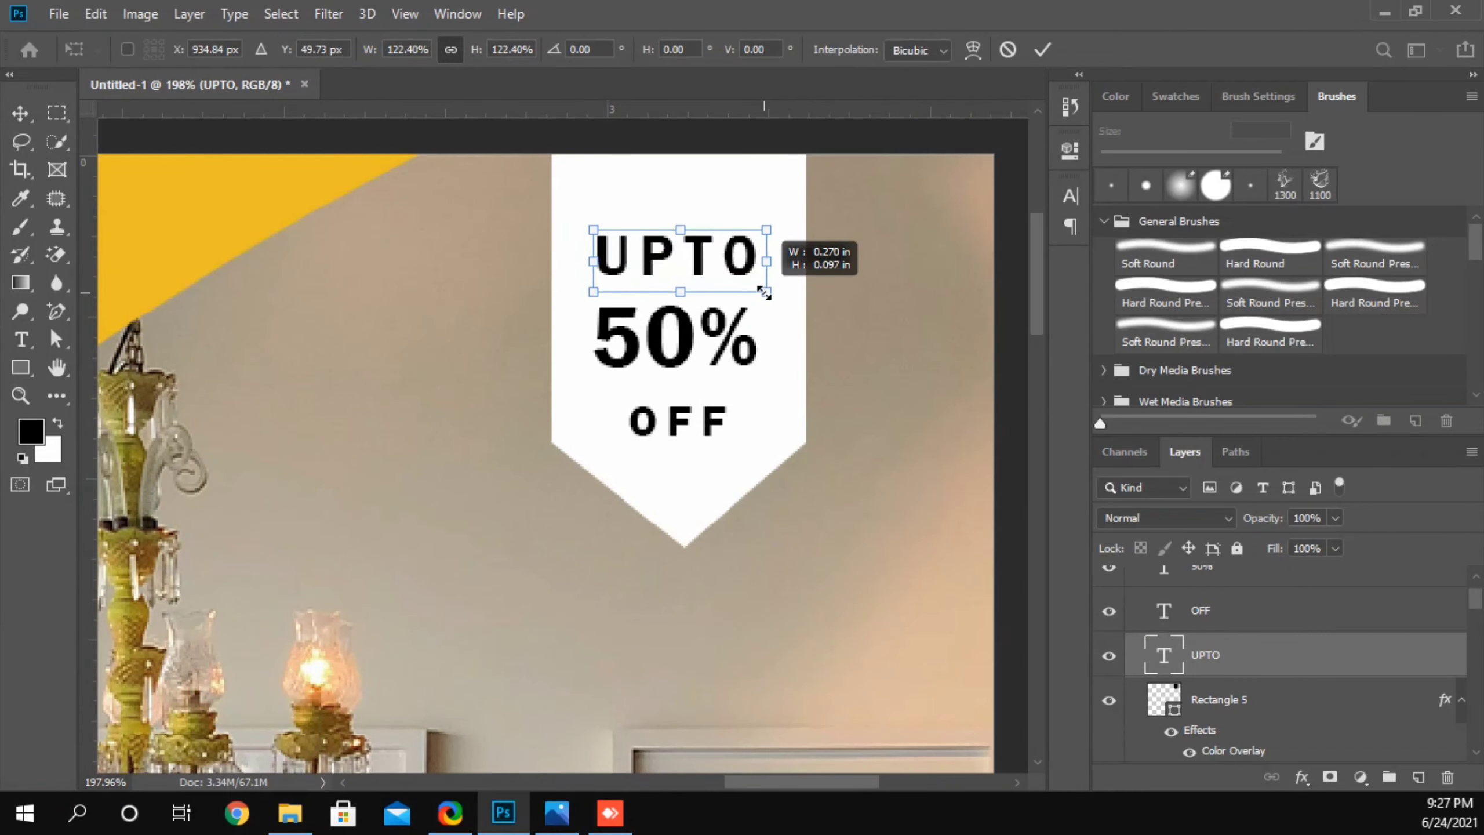
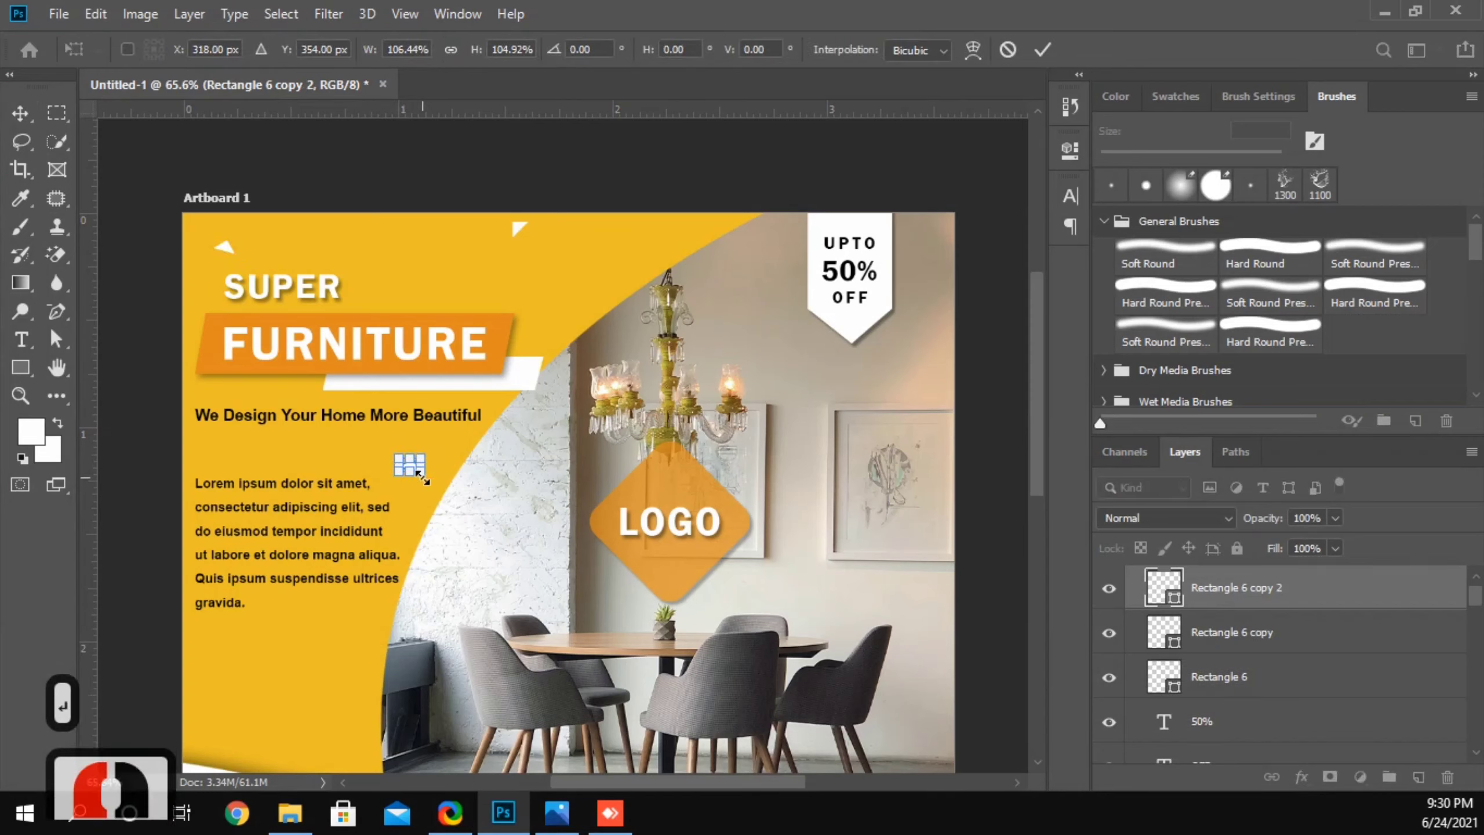
- Place a duplicated white triangle, rotated -90°, in the yellow area below the paragraph text
{"action": "scroll", "scroll_direction": "down", "scroll_amount": 3}
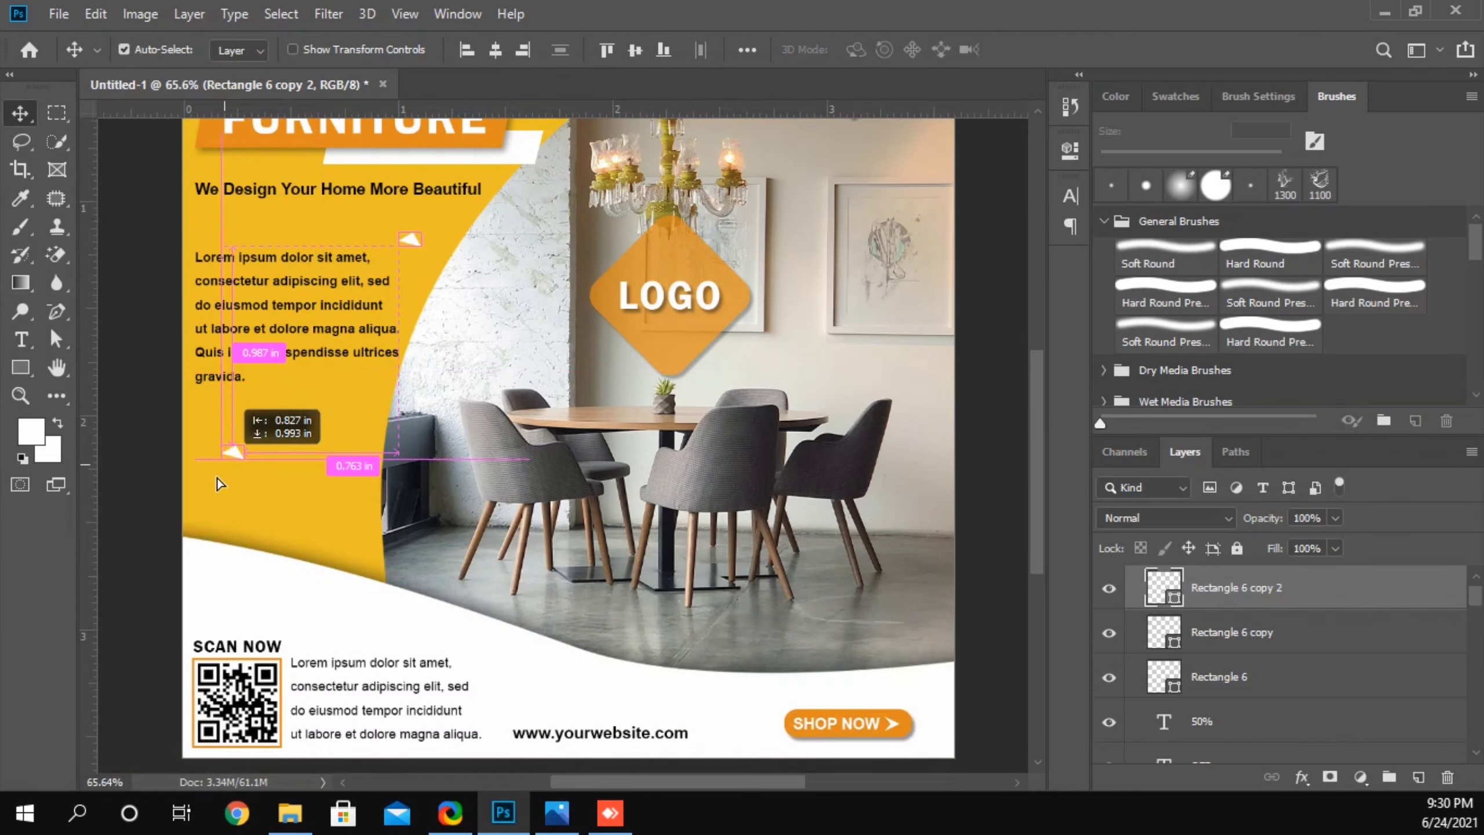